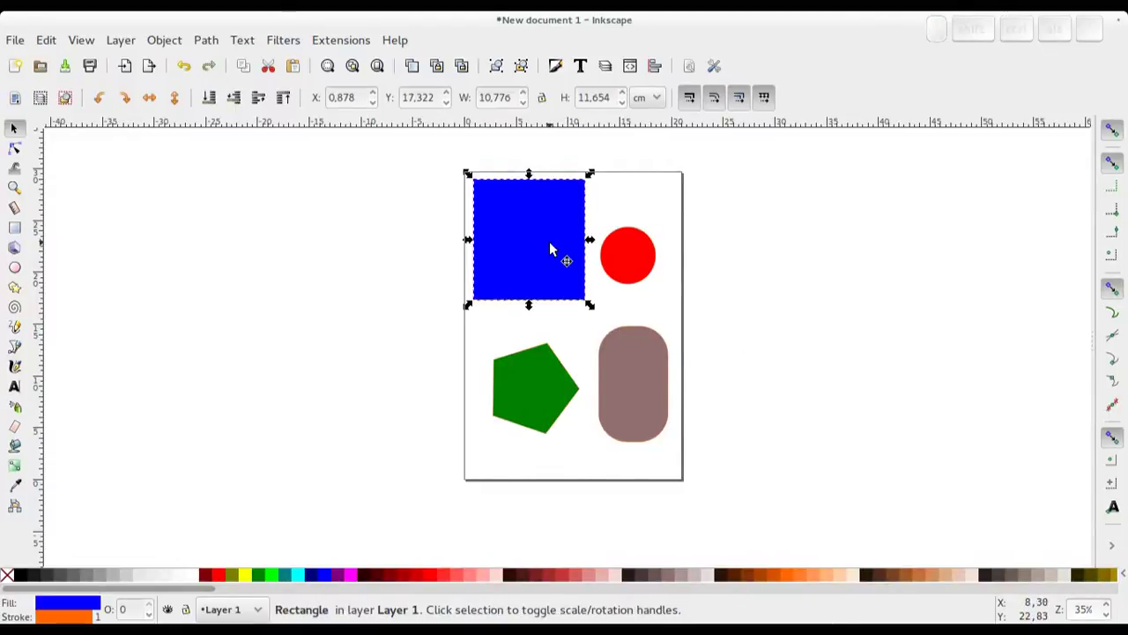
Step: Practise click and shift-click selection across the four shapes, ending with nothing selected
{"action": "left_click", "coordinate": [632, 259]}
{"action": "left_click", "coordinate": [635, 394]}
{"action": "left_click", "coordinate": [542, 395]}
{"action": "left_click", "coordinate": [638, 248]}
{"action": "left_click", "coordinate": [637, 389]}
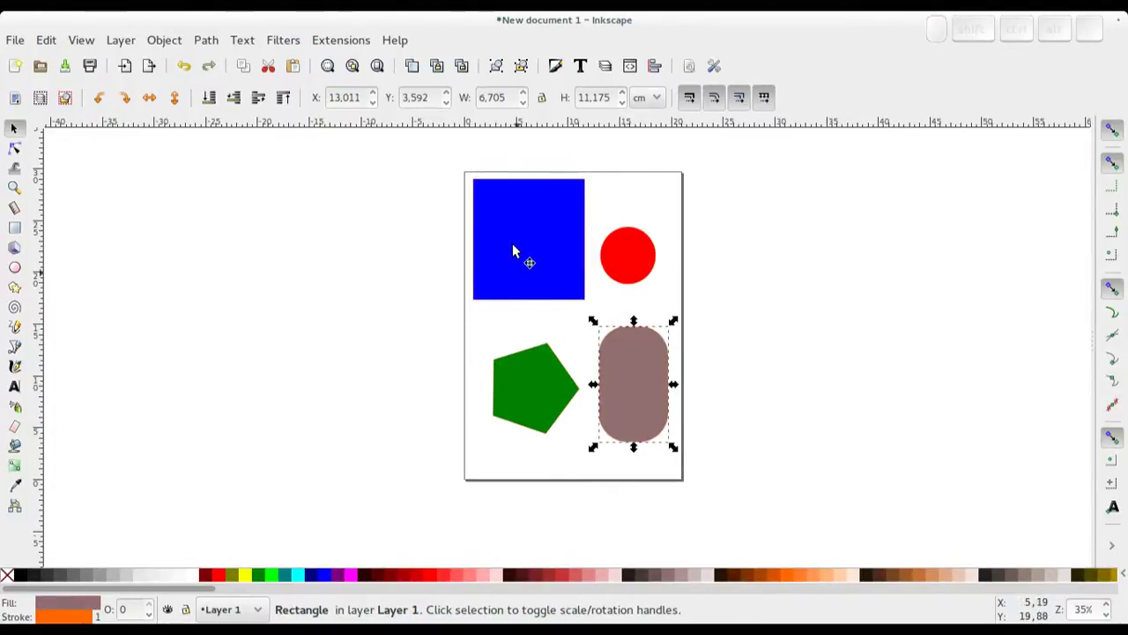
{"action": "left_click", "coordinate": [513, 233]}
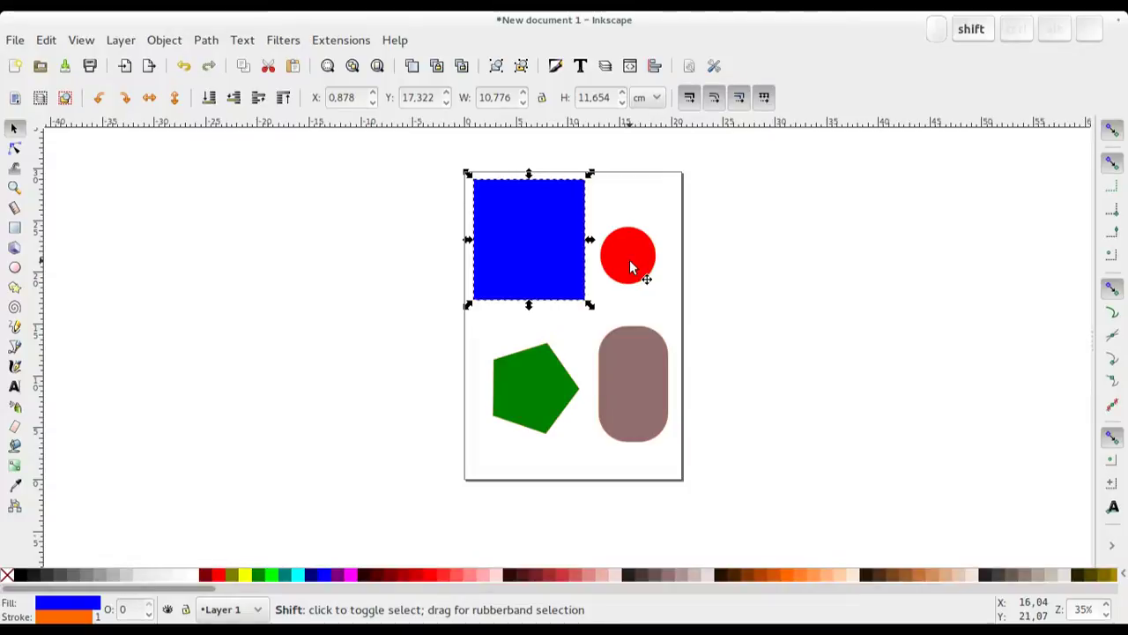
{"action": "left_click", "coordinate": [635, 261]}
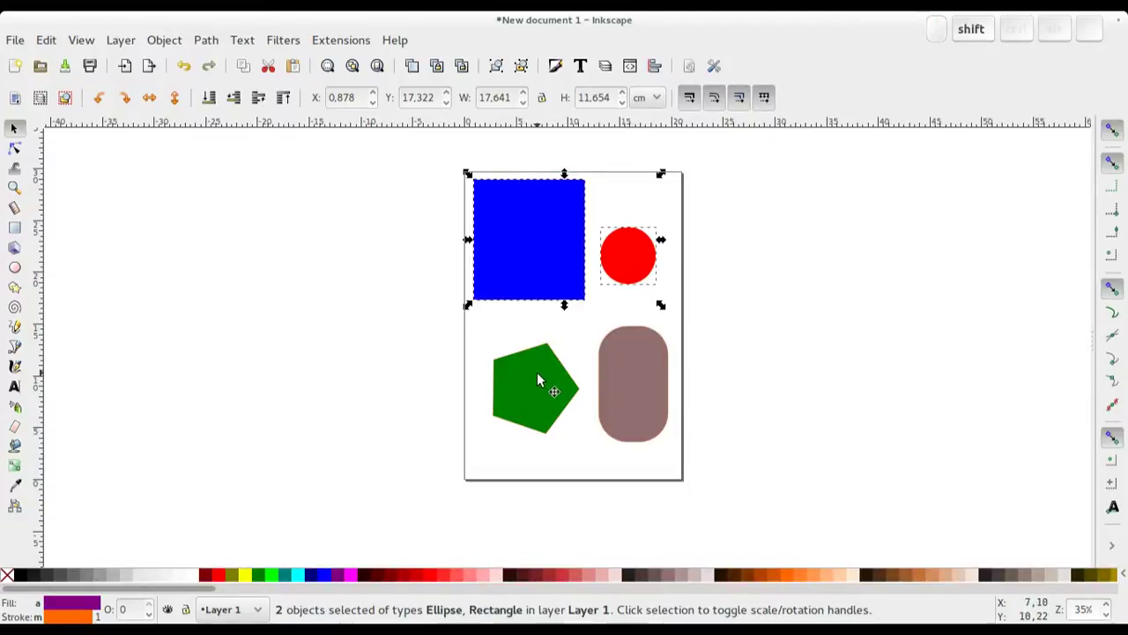
{"action": "left_click", "coordinate": [541, 374]}
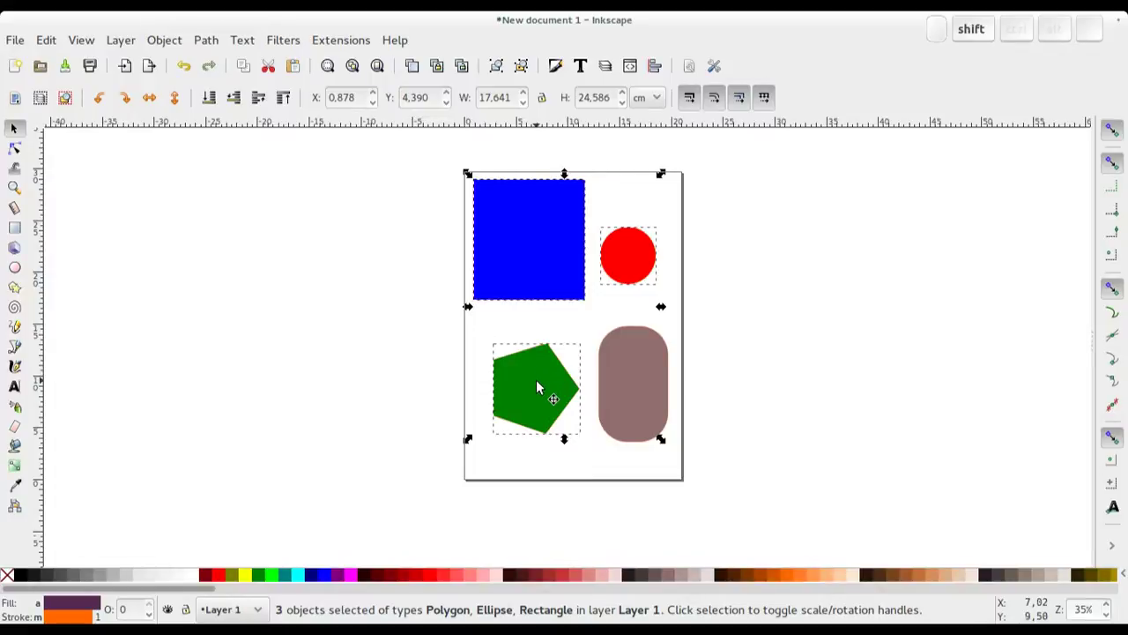
{"action": "left_click", "coordinate": [539, 383]}
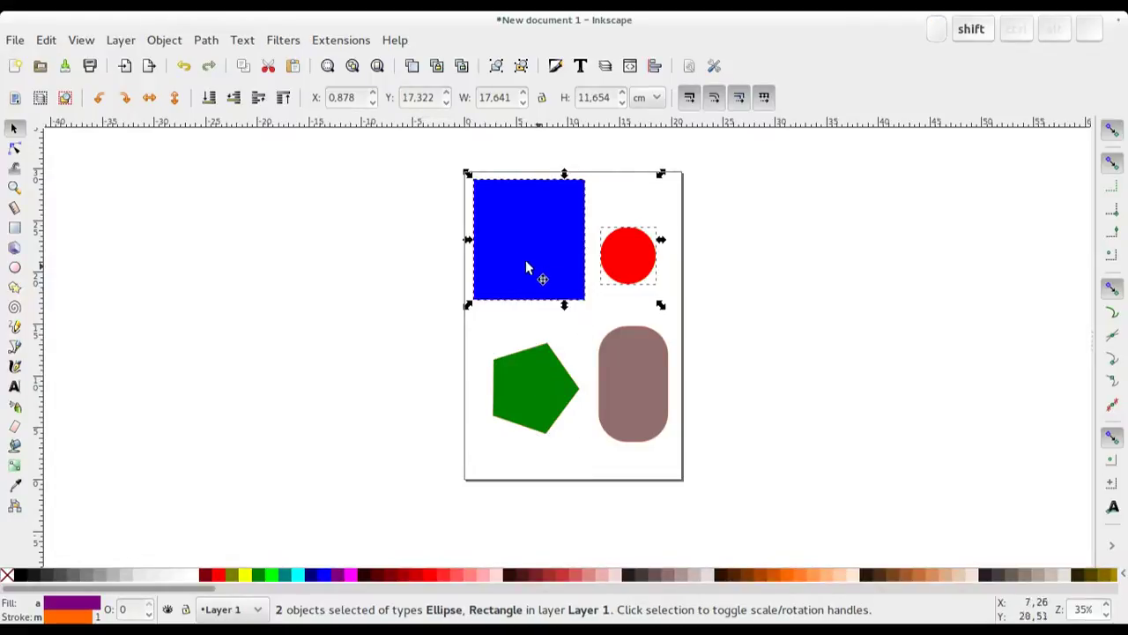
{"action": "left_click", "coordinate": [515, 256]}
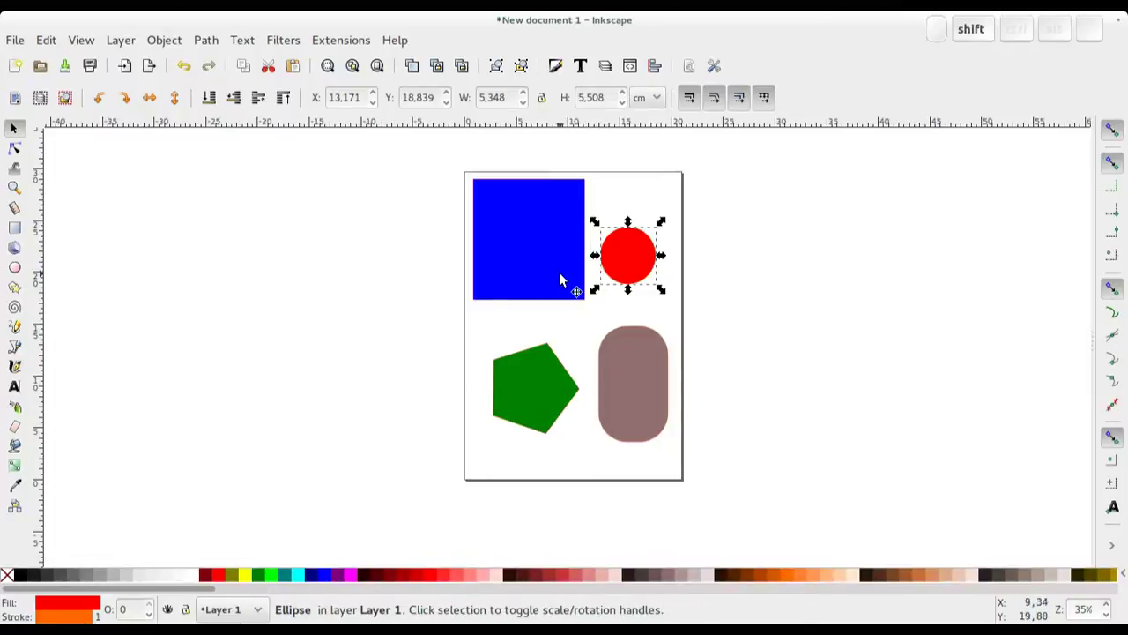
{"action": "left_click", "coordinate": [559, 268]}
{"action": "left_click", "coordinate": [648, 378]}
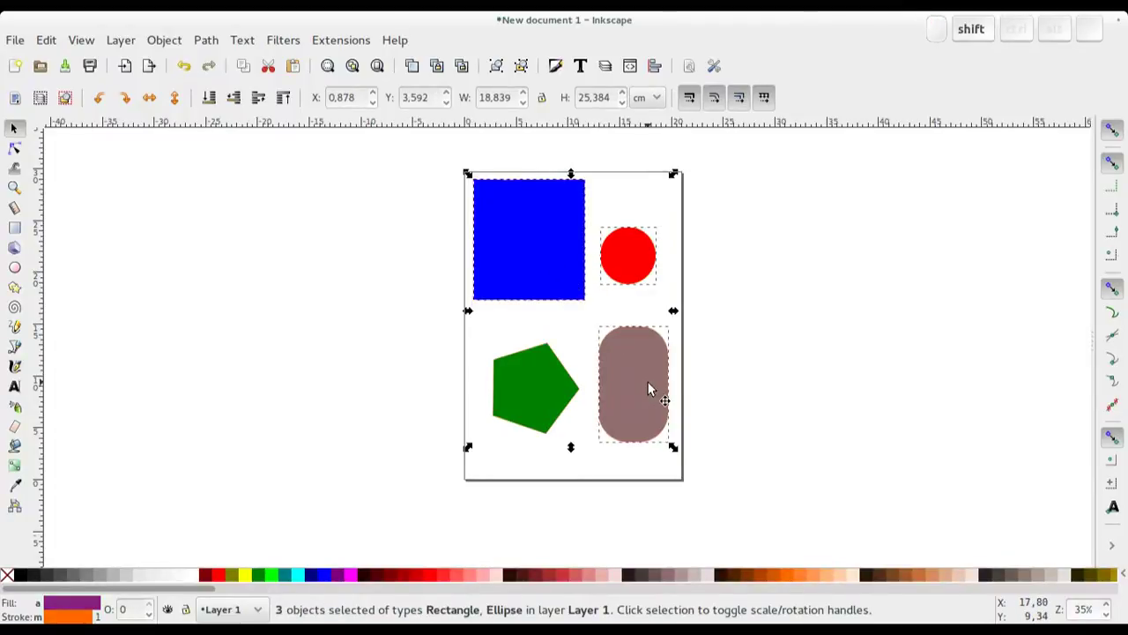
{"action": "left_click", "coordinate": [751, 381]}
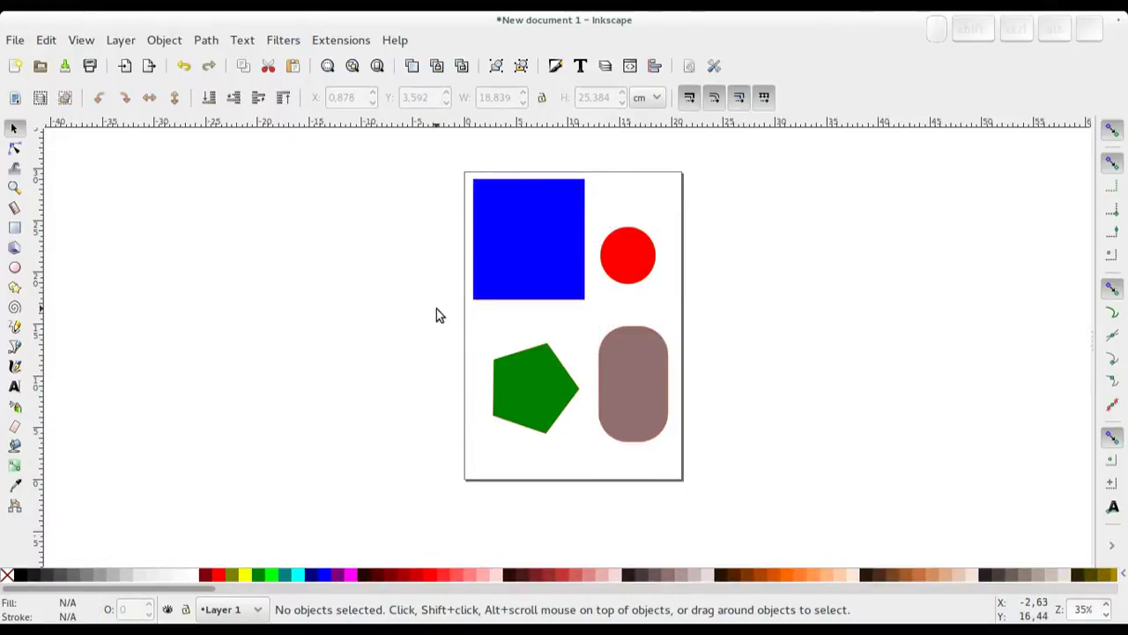
Step: Practise rubberband selections over various shape pairs, then clear the selection
{"action": "left_click_drag", "start_coordinate": [444, 310], "coordinate": [721, 467]}
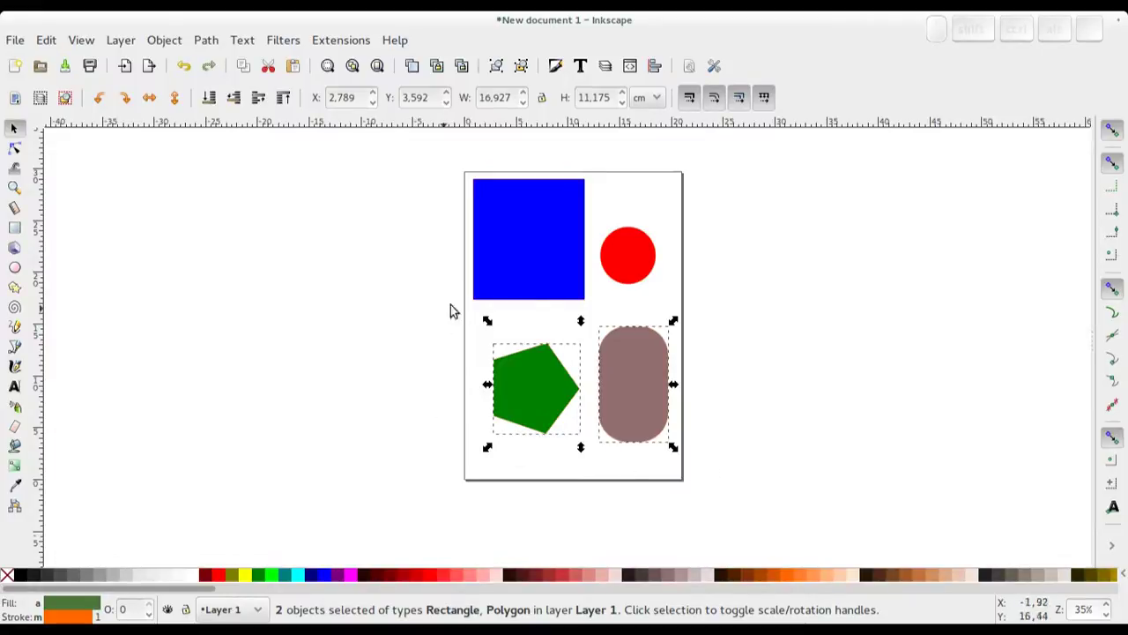
{"action": "left_click_drag", "start_coordinate": [444, 239], "coordinate": [736, 465]}
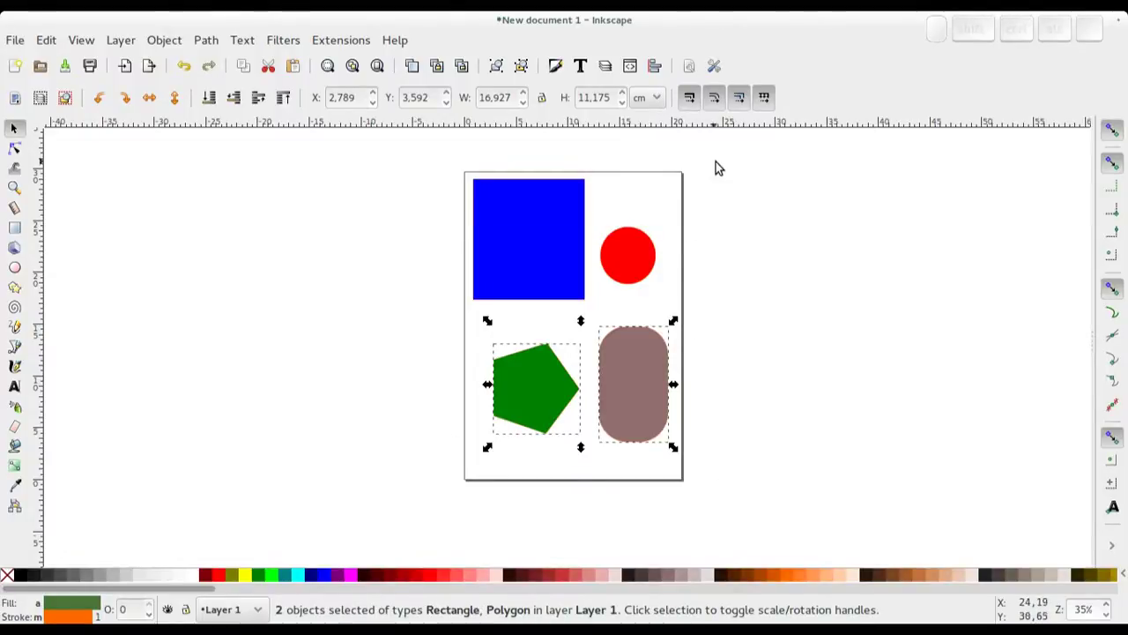
{"action": "left_click_drag", "start_coordinate": [727, 166], "coordinate": [566, 315]}
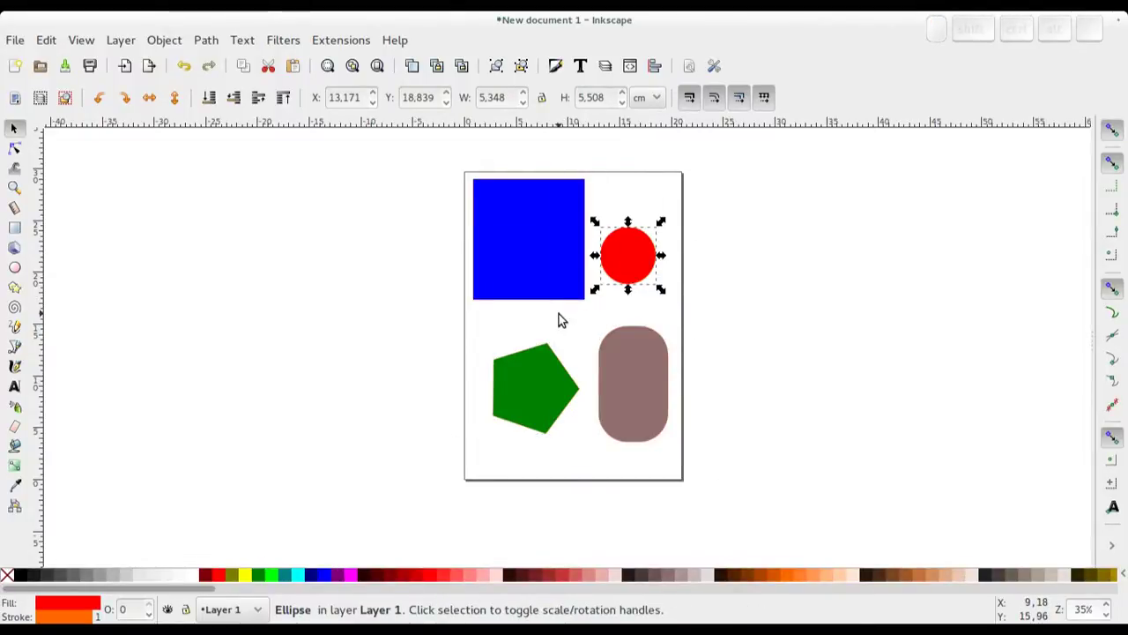
{"action": "left_click_drag", "start_coordinate": [441, 156], "coordinate": [635, 318]}
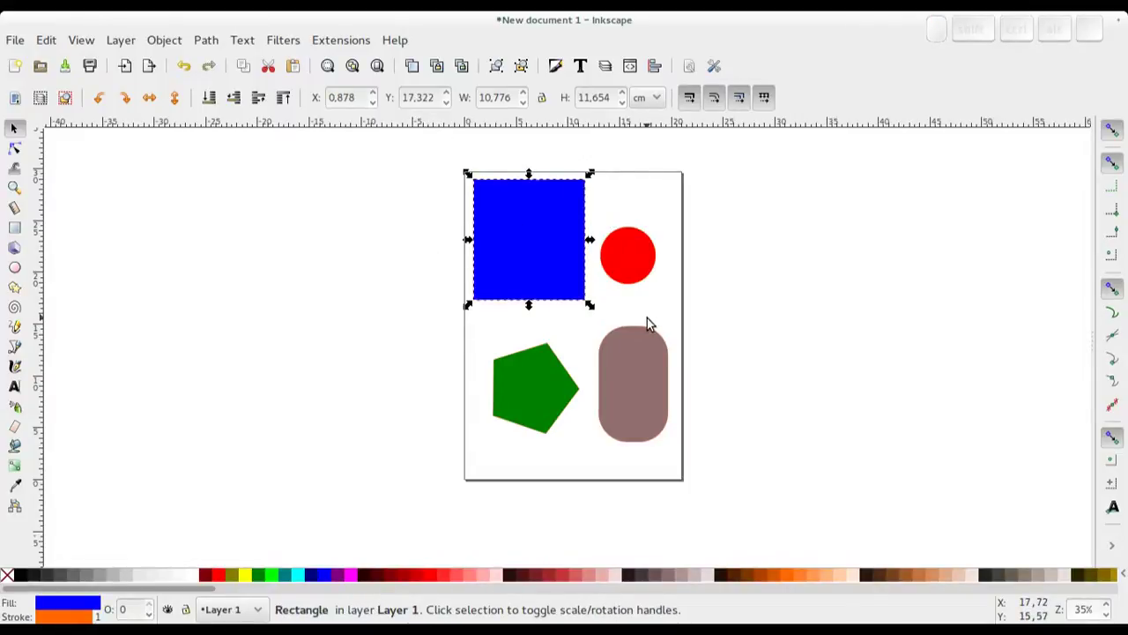
{"action": "left_click_drag", "start_coordinate": [429, 260], "coordinate": [616, 452]}
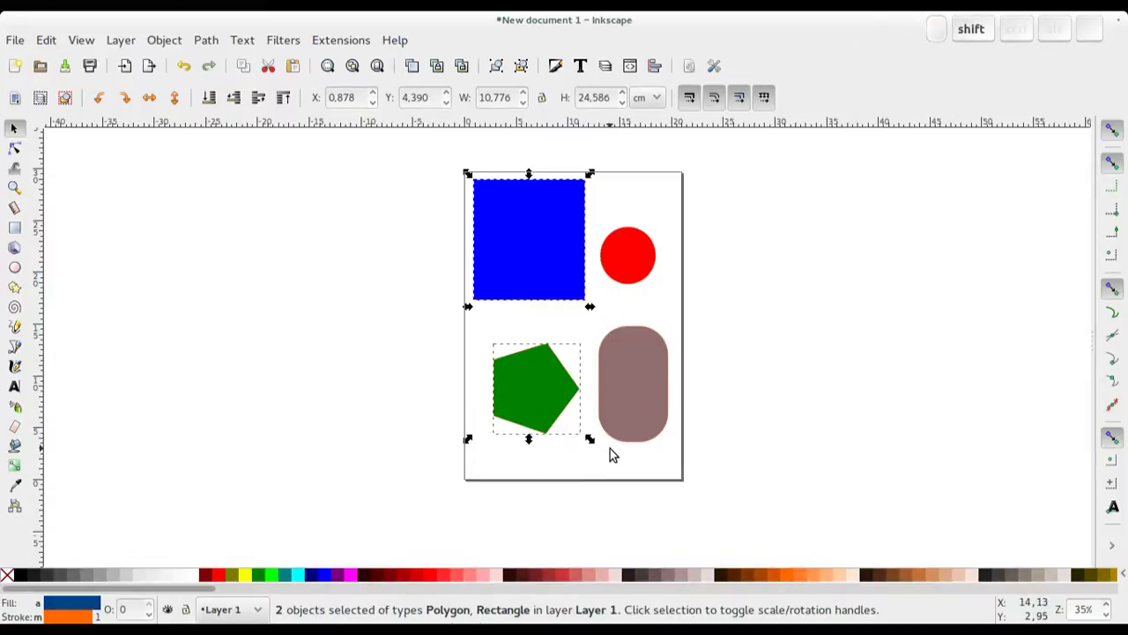
{"action": "left_click", "coordinate": [638, 270]}
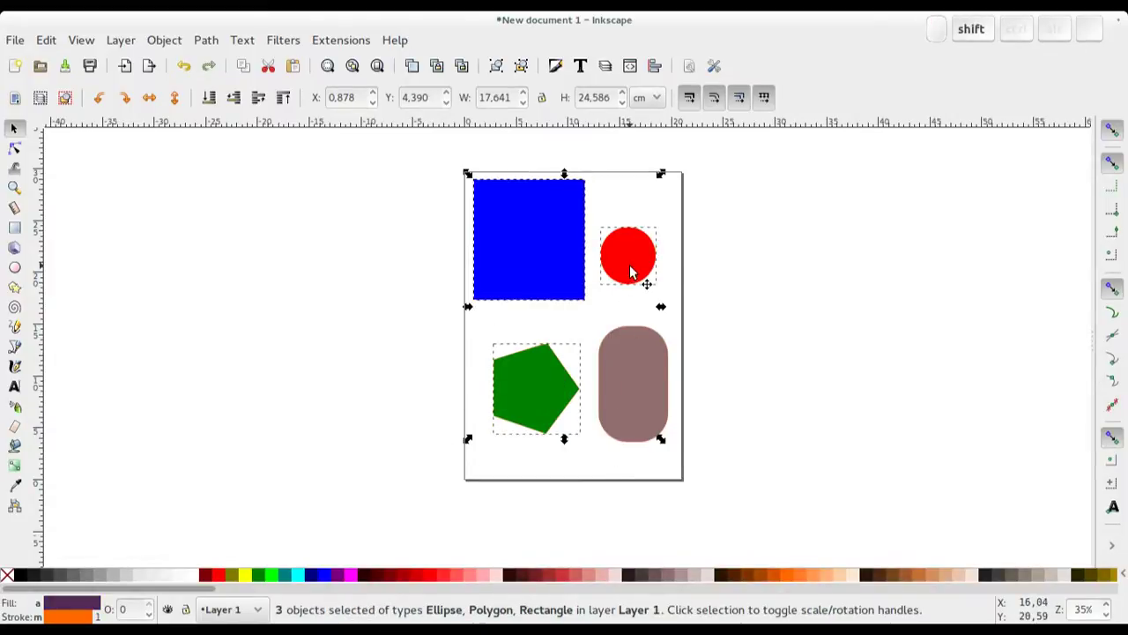
{"action": "left_click", "coordinate": [554, 273]}
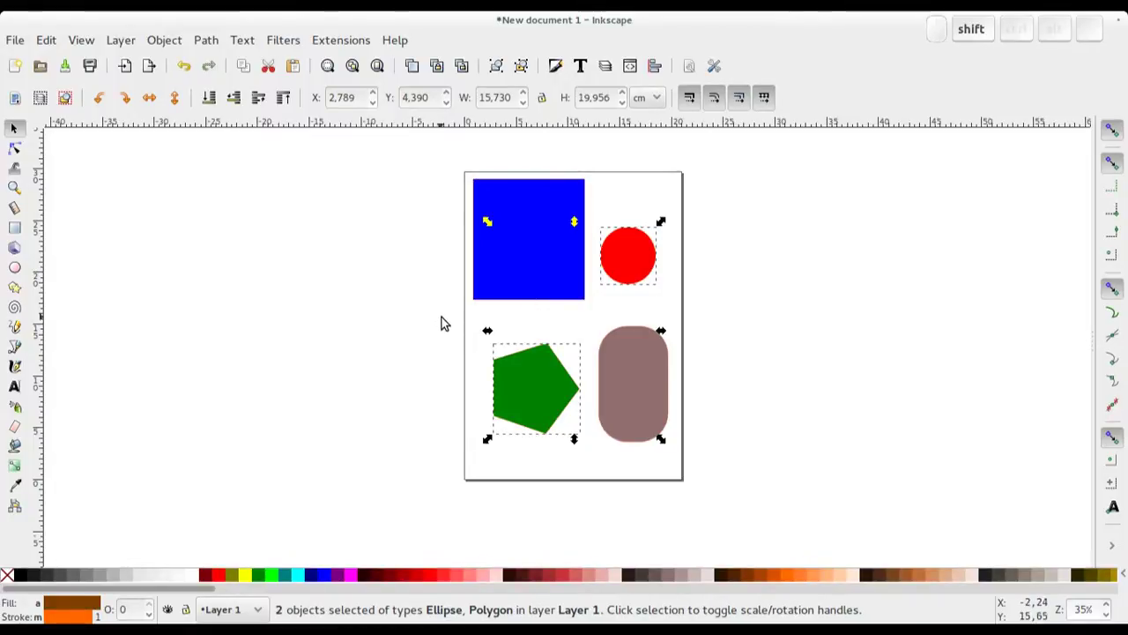
{"action": "left_click_drag", "start_coordinate": [444, 307], "coordinate": [736, 489]}
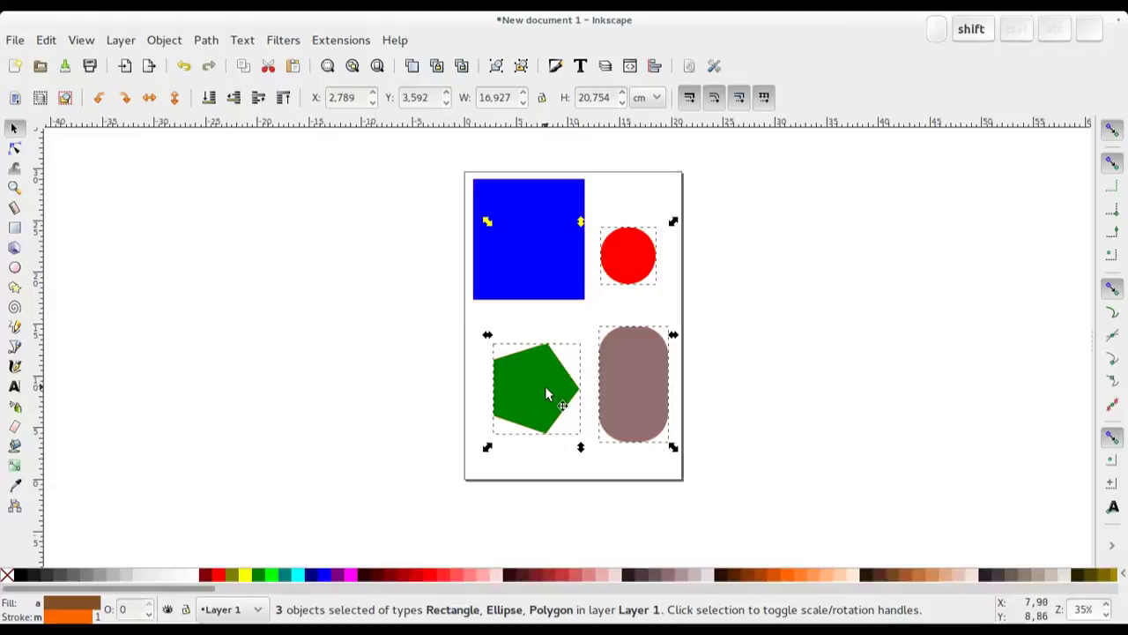
{"action": "left_click", "coordinate": [549, 390]}
{"action": "left_click", "coordinate": [633, 387]}
{"action": "left_click", "coordinate": [551, 251]}
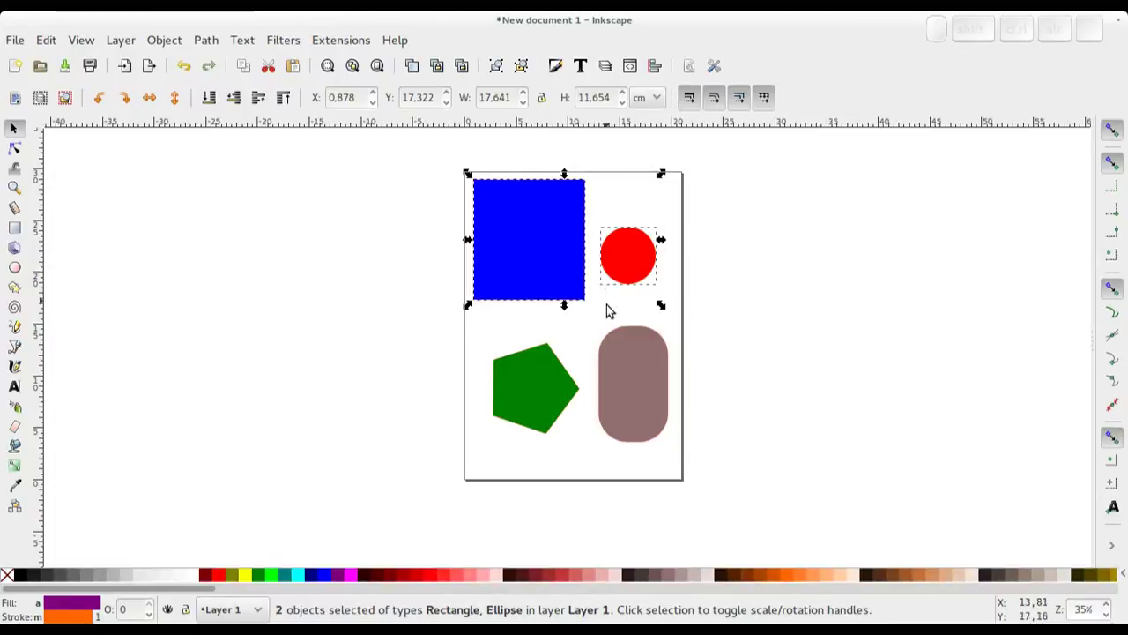
{"action": "left_click", "coordinate": [613, 314]}
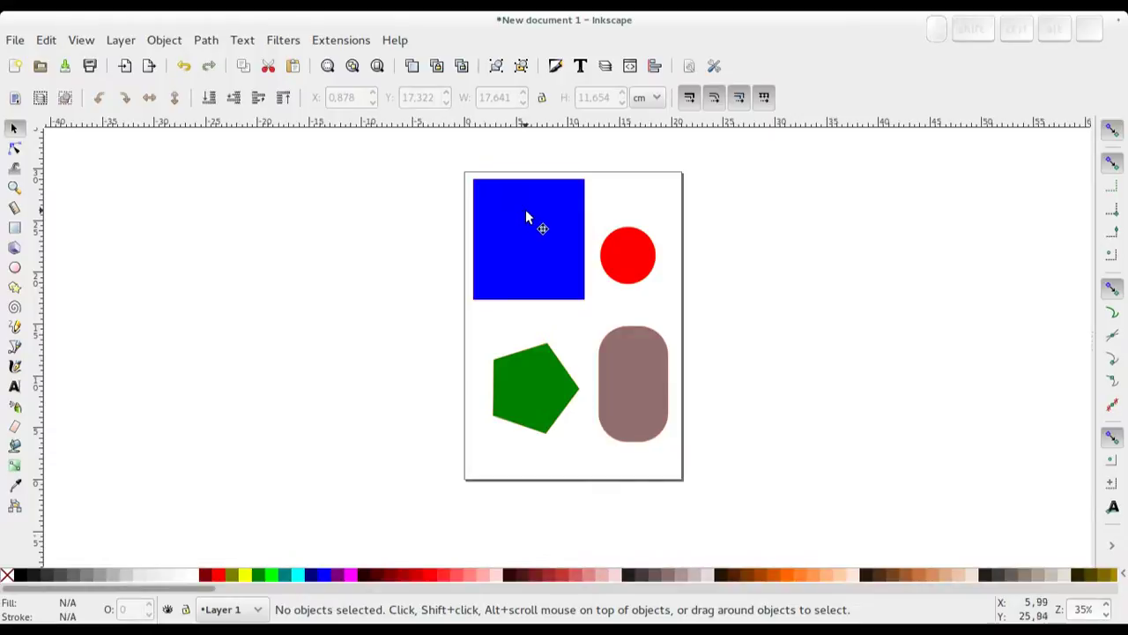
Step: Try further rubberband and single-click selections of the rectangle and circle, leaving nothing selected
{"action": "left_click_drag", "start_coordinate": [542, 209], "coordinate": [569, 213]}
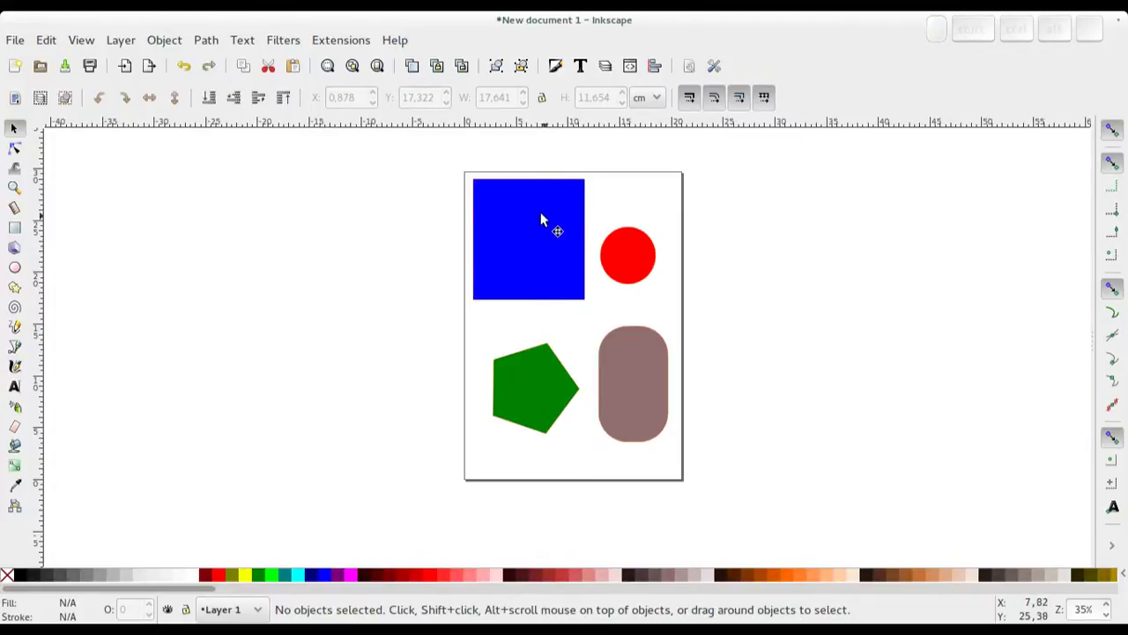
{"action": "left_click_drag", "start_coordinate": [540, 213], "coordinate": [702, 360]}
{"action": "left_click", "coordinate": [665, 226]}
{"action": "left_click_drag", "start_coordinate": [545, 205], "coordinate": [745, 329]}
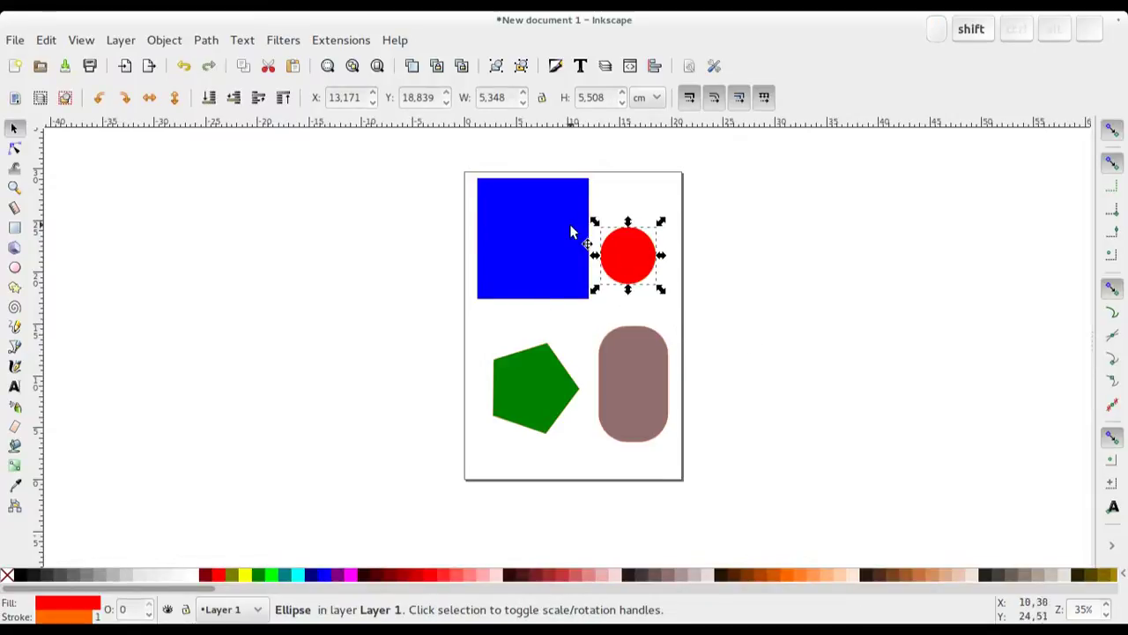
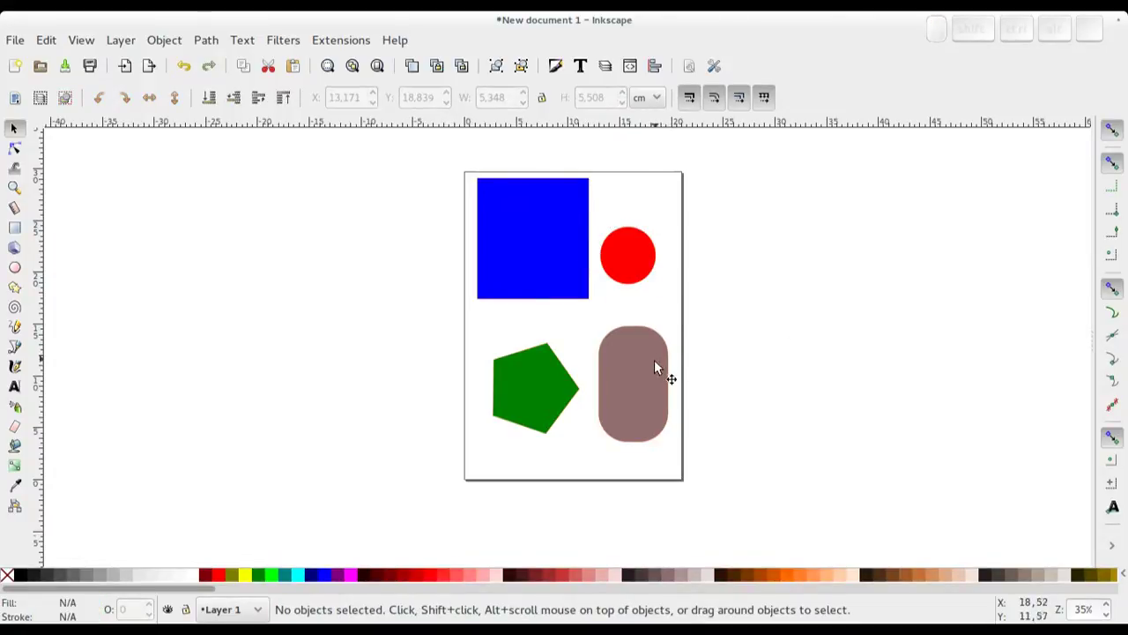
{"action": "left_click", "coordinate": [661, 366]}
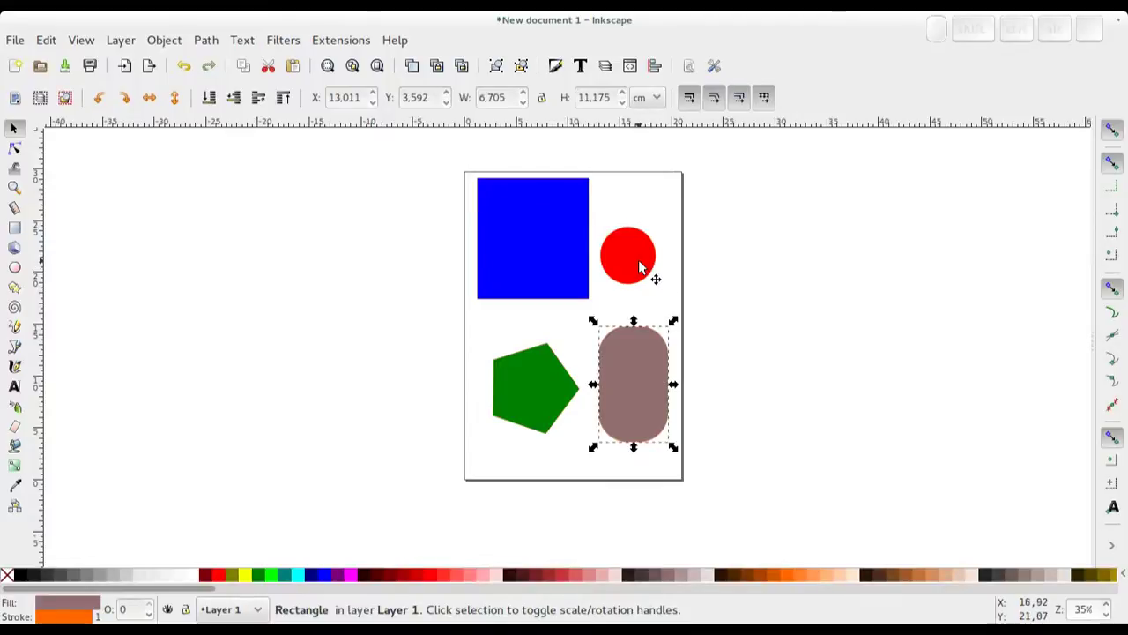
{"action": "left_click", "coordinate": [645, 263]}
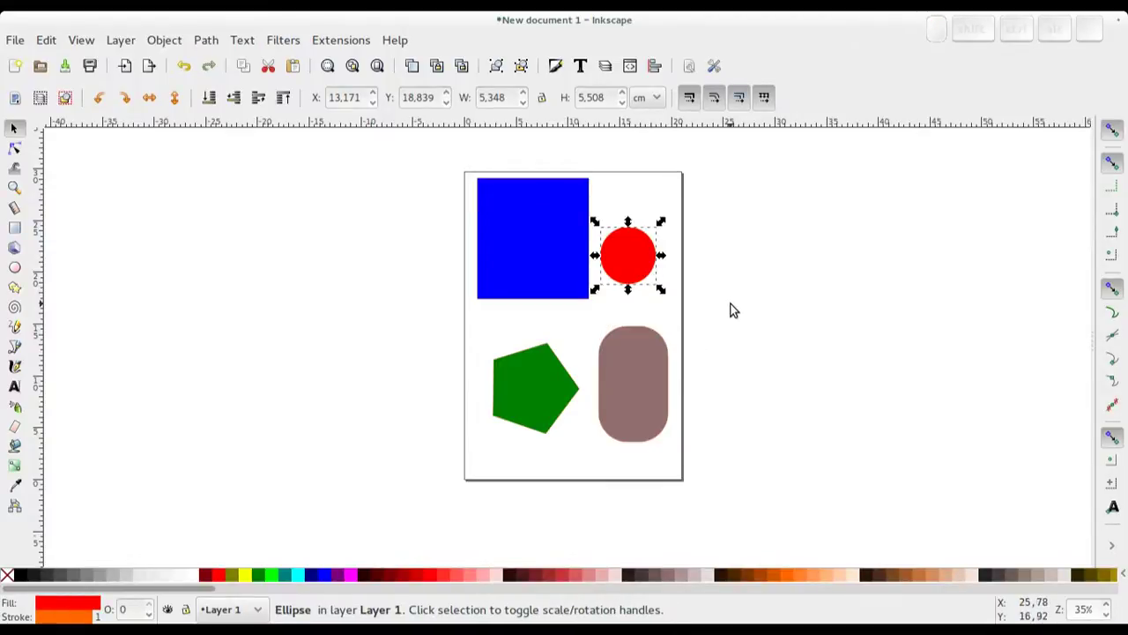
{"action": "left_click", "coordinate": [739, 296]}
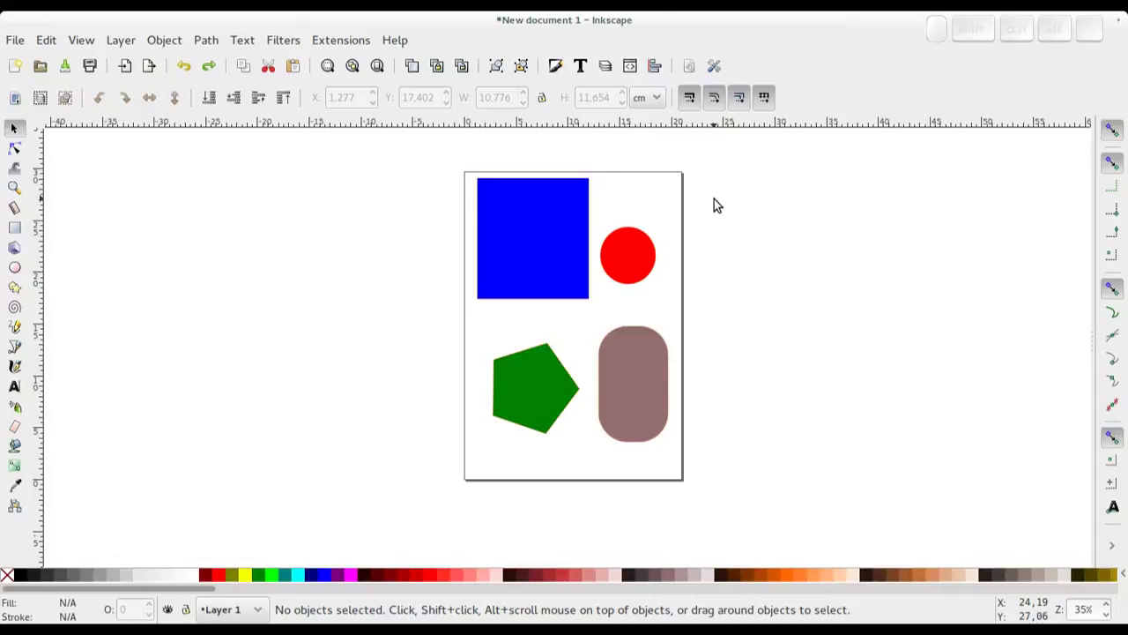
Step: Move the green pentagon and brown rounded rectangle together slightly lower, then deselect
{"action": "left_click_drag", "start_coordinate": [719, 200], "coordinate": [450, 392]}
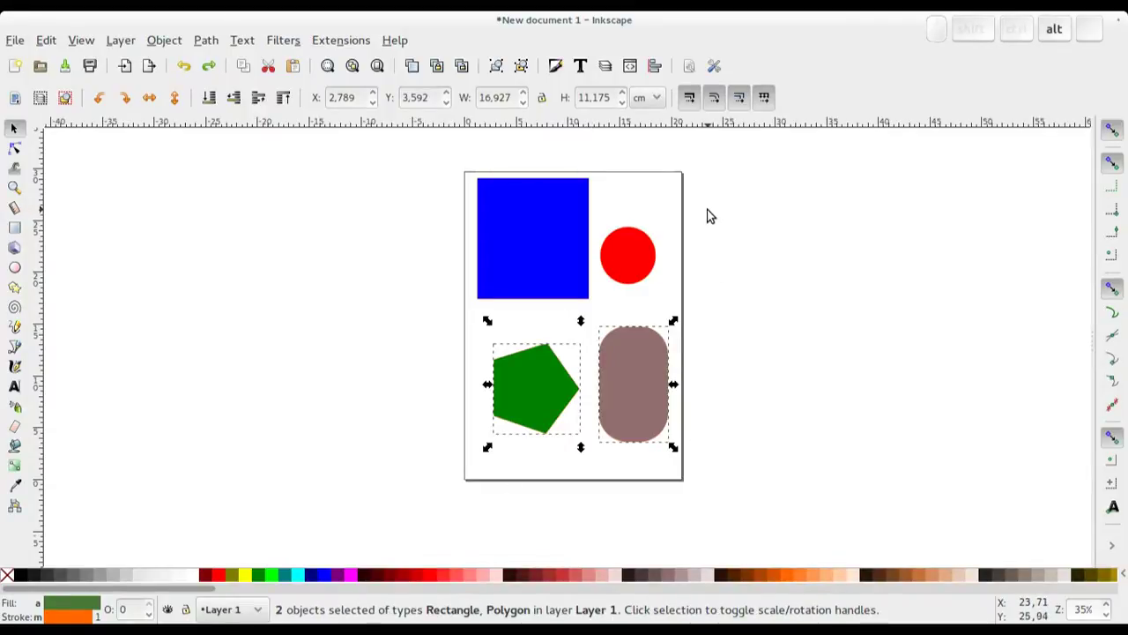
{"action": "left_click_drag", "start_coordinate": [711, 212], "coordinate": [720, 222]}
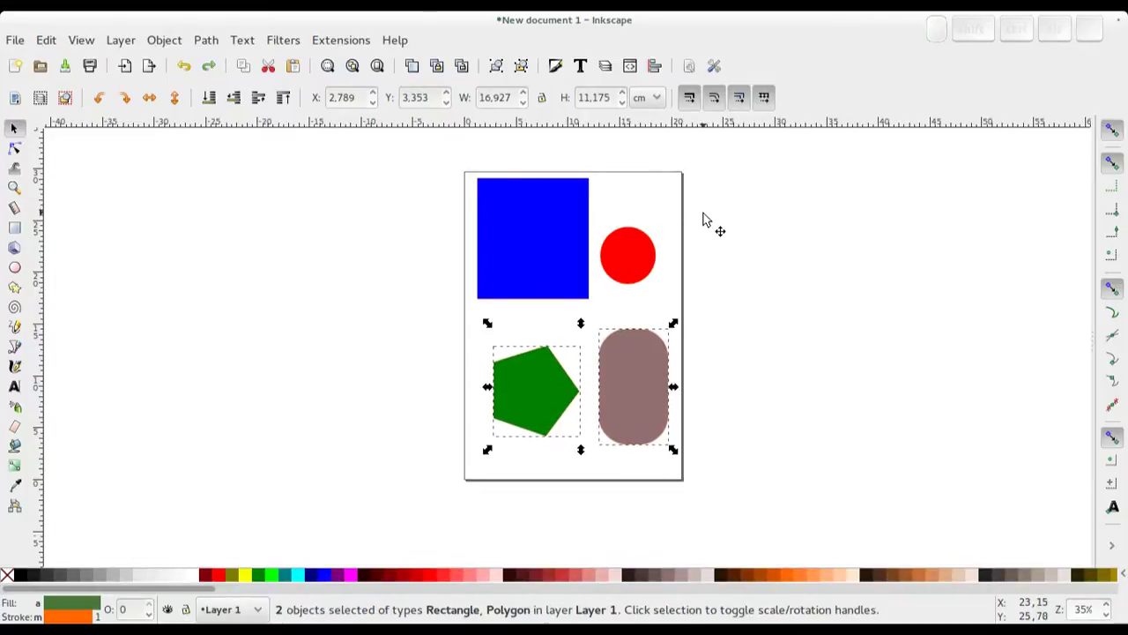
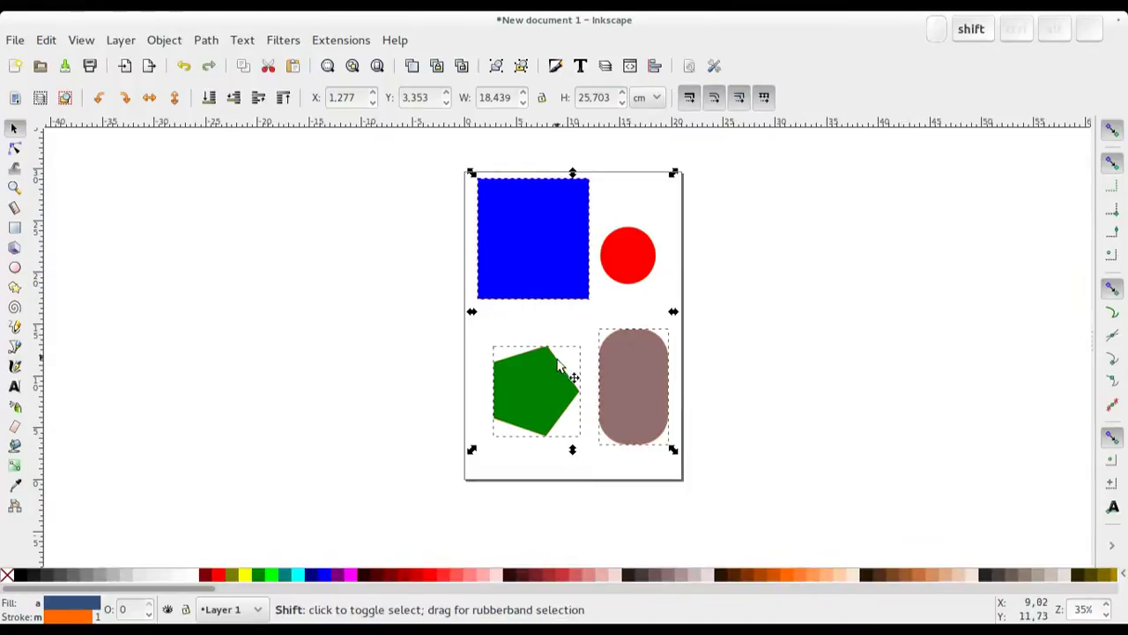
{"action": "left_click", "coordinate": [554, 382]}
{"action": "left_click", "coordinate": [643, 383]}
{"action": "left_click", "coordinate": [660, 309]}
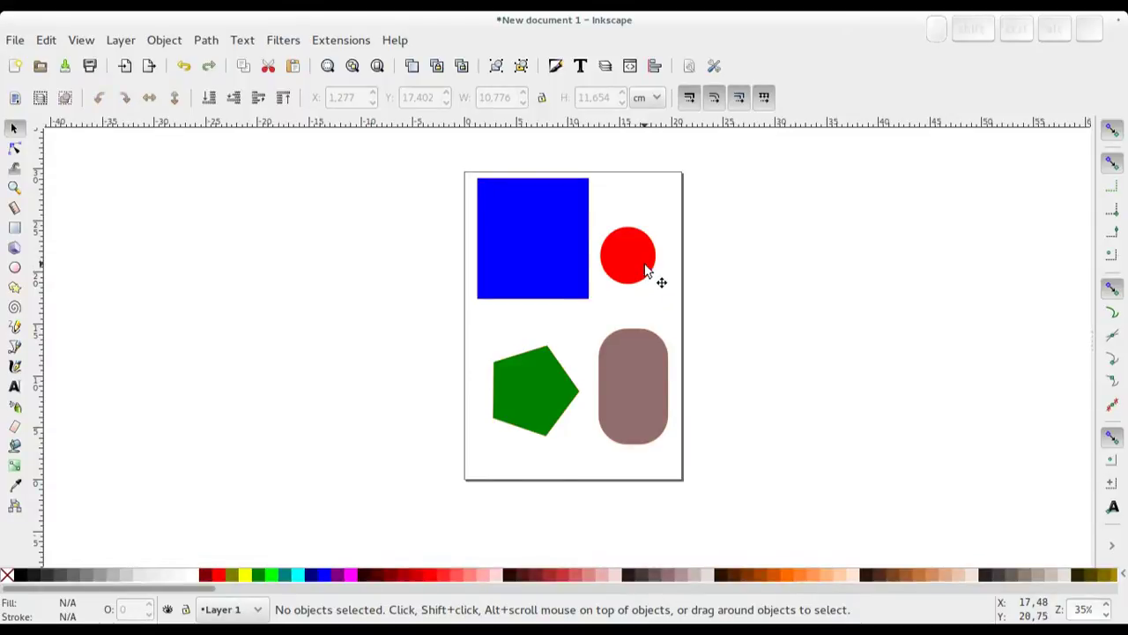
Step: Move the red circle onto the blue square's right edge and zoom in on it
{"action": "left_click_drag", "start_coordinate": [661, 274], "coordinate": [589, 270]}
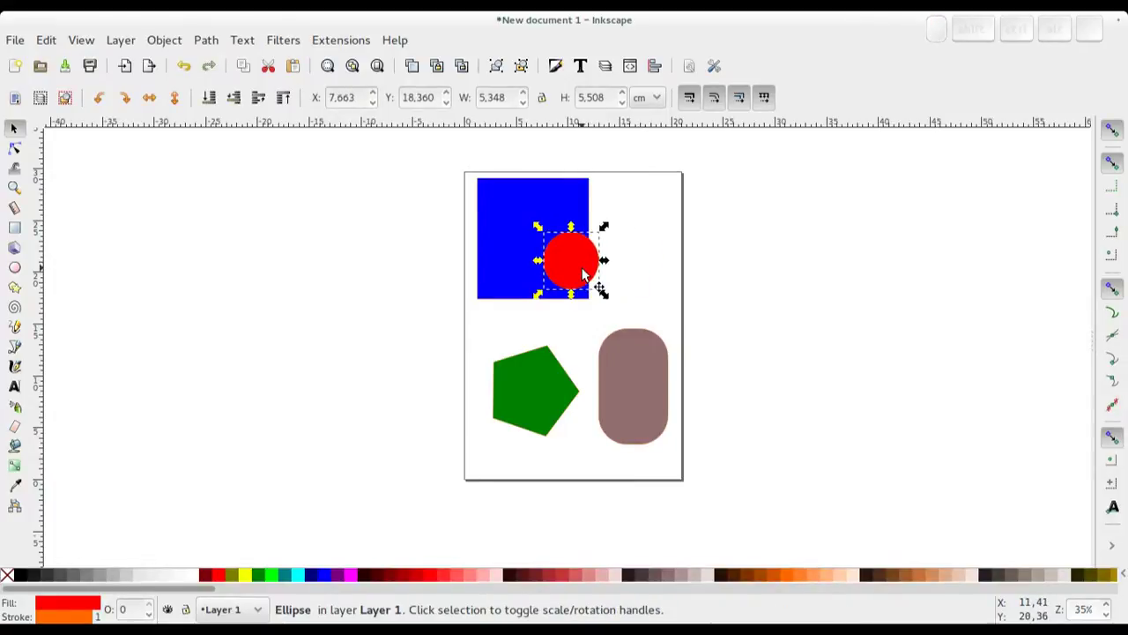
{"action": "scroll", "scroll_direction": "up", "scroll_amount": 3}
{"action": "left_click", "coordinate": [586, 262]}
{"action": "scroll", "scroll_direction": "down", "scroll_amount": 3}
{"action": "scroll", "scroll_direction": "up", "scroll_amount": 3}
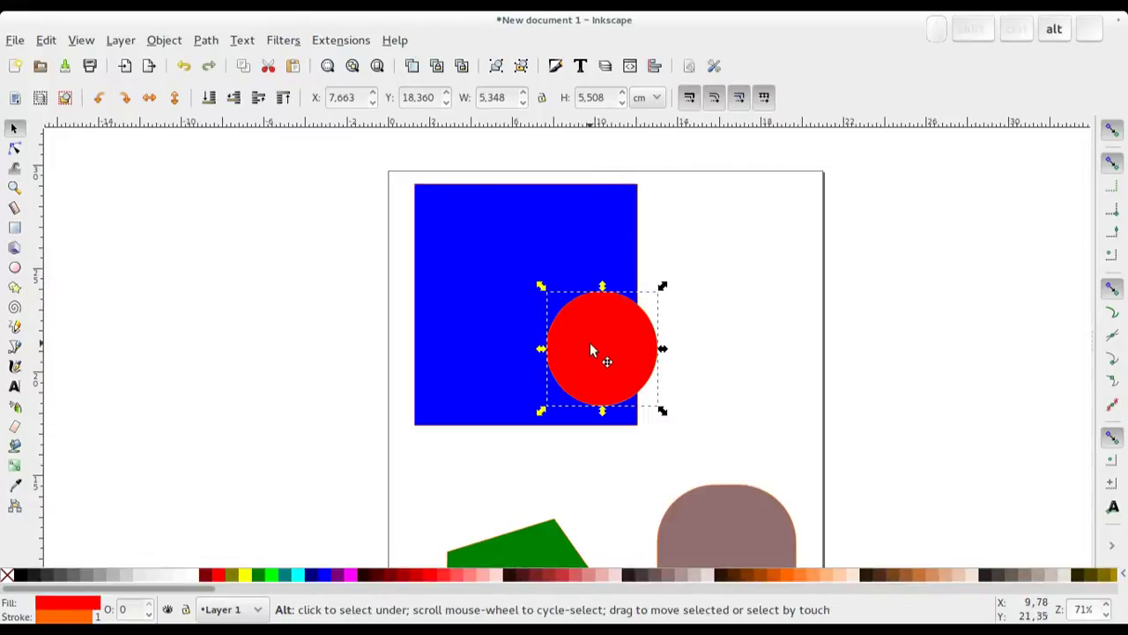
Step: Move the brown rounded rectangle up so it overlaps the red circle and blue square
{"action": "left_click", "coordinate": [598, 348]}
{"action": "left_click", "coordinate": [598, 348]}
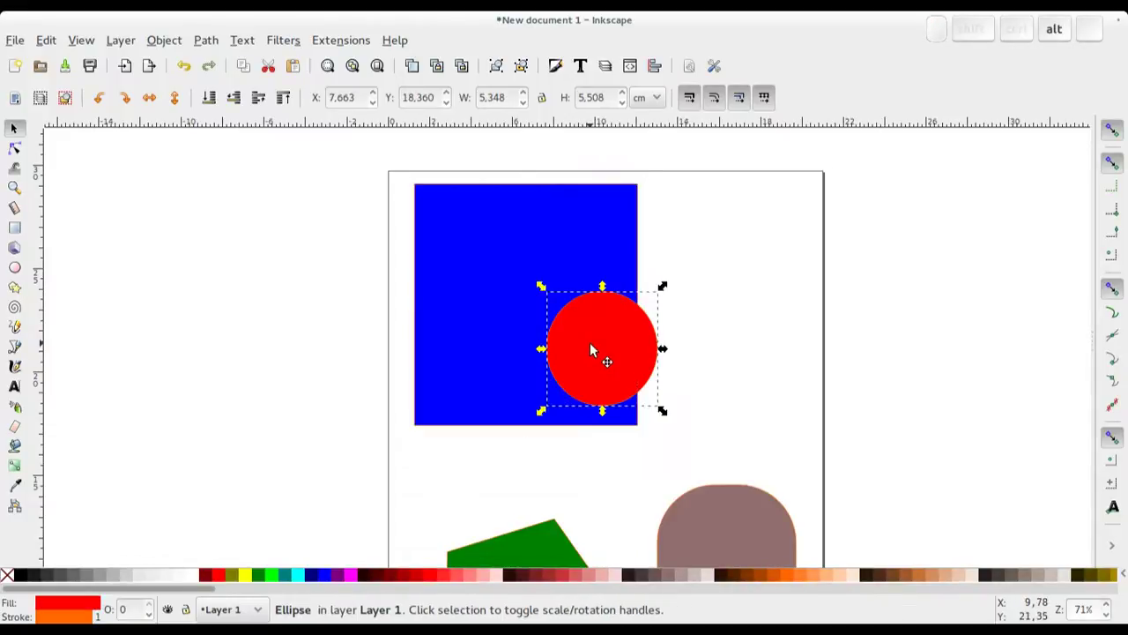
{"action": "left_click", "coordinate": [599, 347]}
{"action": "left_click", "coordinate": [599, 347]}
{"action": "left_click", "coordinate": [598, 347]}
{"action": "left_click", "coordinate": [599, 347]}
{"action": "left_click", "coordinate": [599, 347]}
{"action": "left_click", "coordinate": [598, 347]}
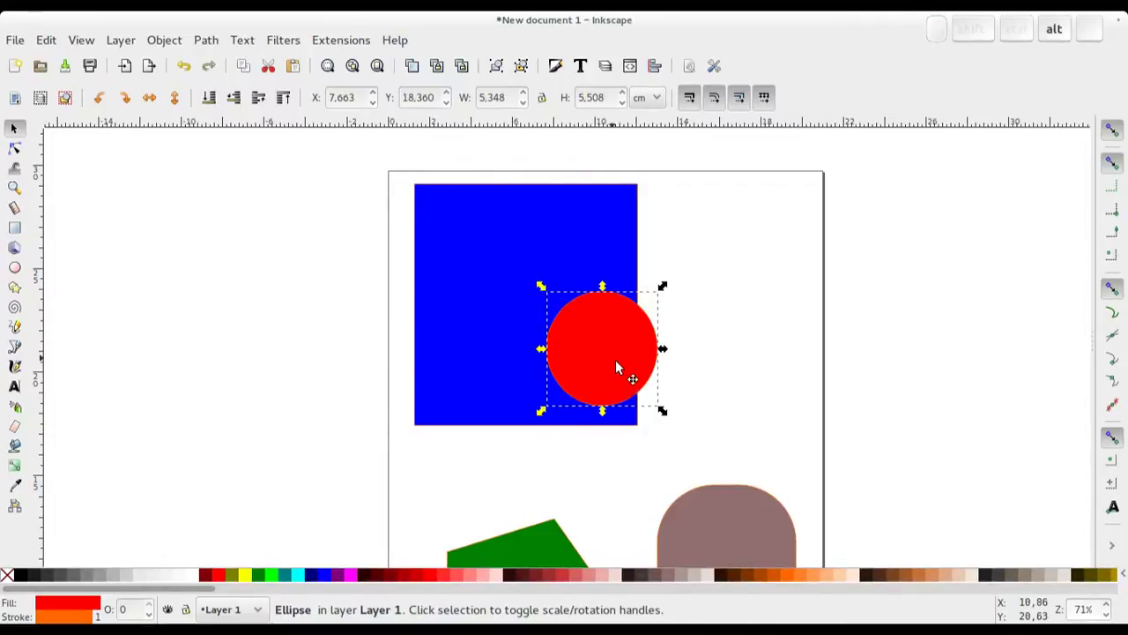
{"action": "left_click", "coordinate": [630, 366]}
{"action": "left_click_drag", "start_coordinate": [684, 439], "coordinate": [575, 238]}
Step: Cycle through the stacked shapes to select the blue square beneath the others
{"action": "left_click", "coordinate": [576, 239]}
{"action": "left_click", "coordinate": [576, 240]}
{"action": "left_click", "coordinate": [576, 240]}
{"action": "middle_click", "coordinate": [576, 240]}
{"action": "middle_click", "coordinate": [575, 239]}
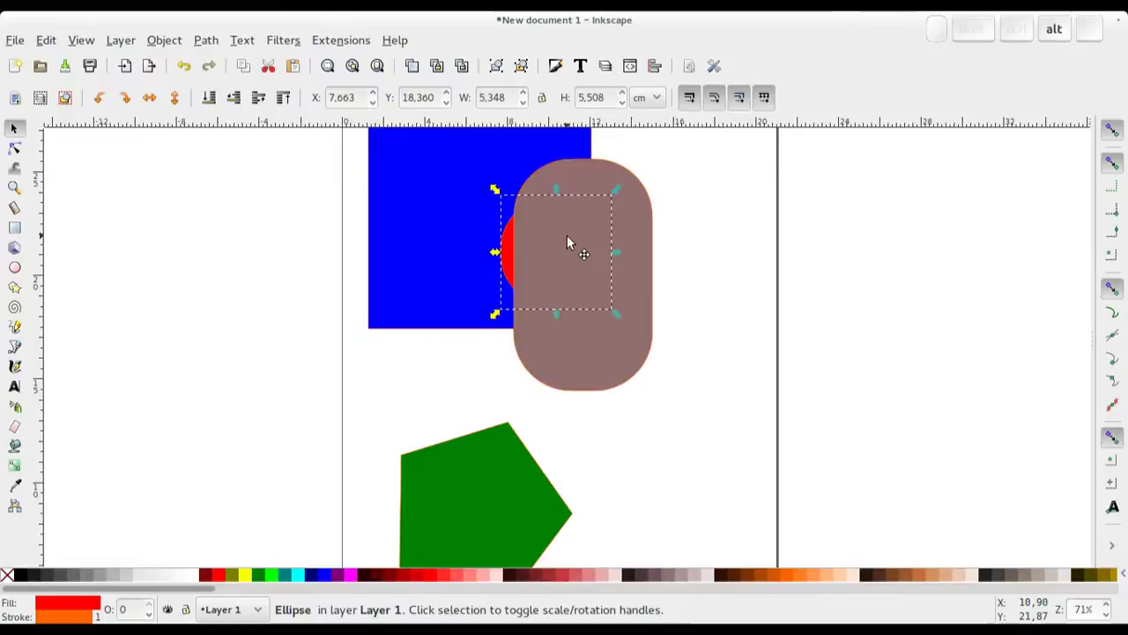
{"action": "middle_click", "coordinate": [576, 240]}
{"action": "left_click", "coordinate": [575, 240]}
{"action": "left_click", "coordinate": [576, 240]}
{"action": "middle_click", "coordinate": [575, 240]}
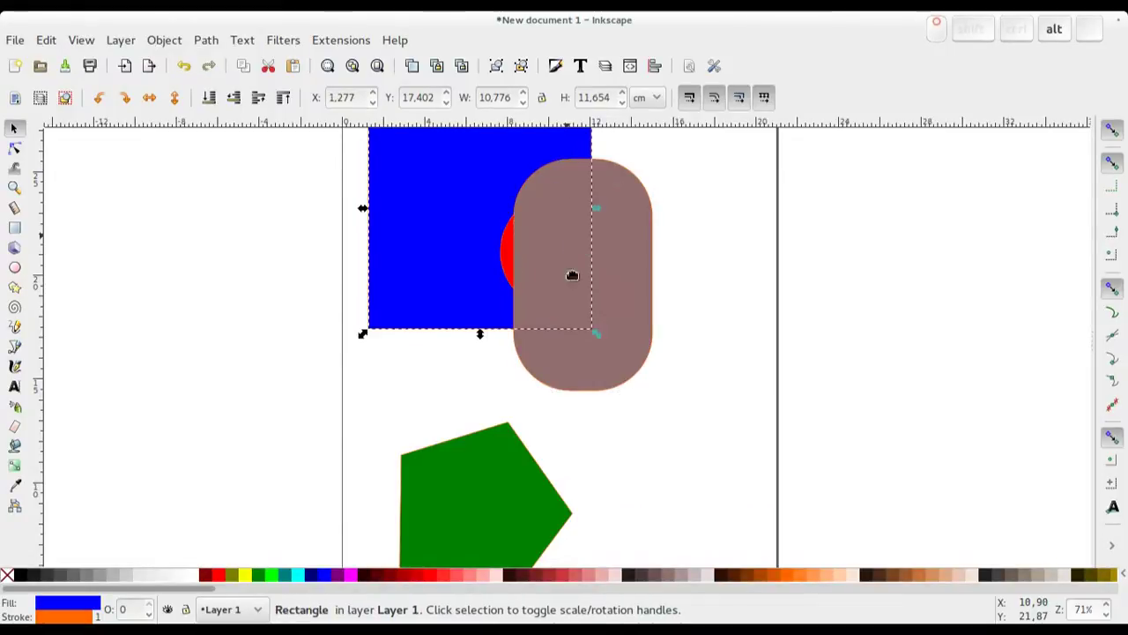
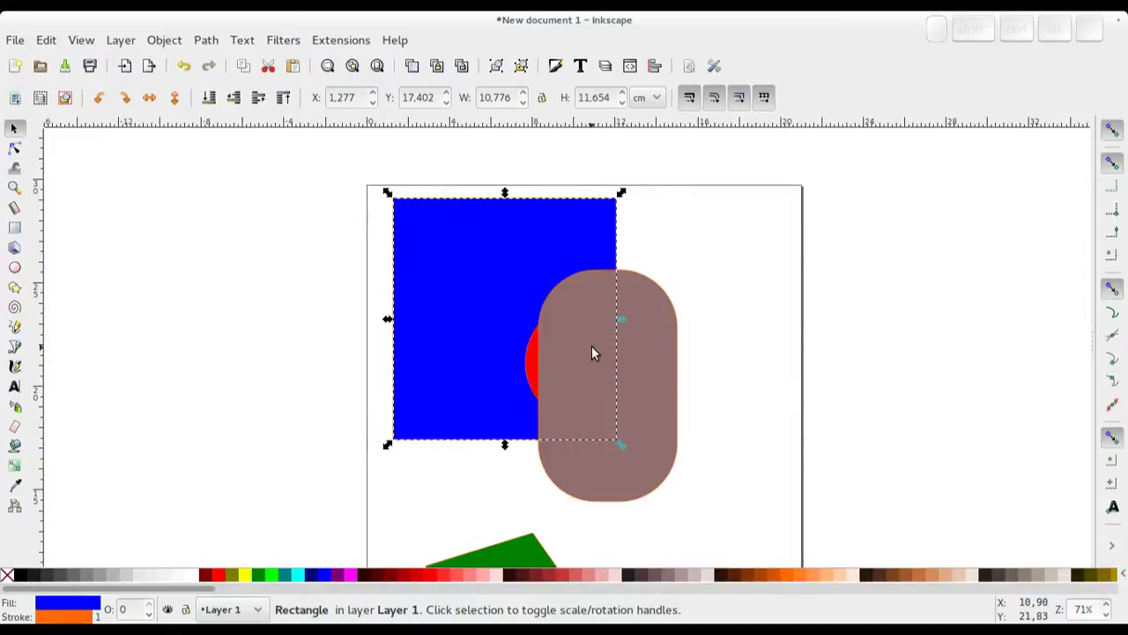
{"action": "scroll", "scroll_direction": "up", "scroll_amount": 3}
{"action": "scroll", "scroll_direction": "up", "scroll_amount": 3}
{"action": "scroll", "scroll_direction": "up", "scroll_amount": 3}
{"action": "scroll", "scroll_direction": "up", "scroll_amount": 3}
{"action": "scroll", "scroll_direction": "up", "scroll_amount": 3}
{"action": "scroll", "scroll_direction": "down", "scroll_amount": 3}
{"action": "scroll", "scroll_direction": "up", "scroll_amount": 3}
{"action": "scroll", "scroll_direction": "up", "scroll_amount": 3}
{"action": "scroll", "scroll_direction": "down", "scroll_amount": 3}
{"action": "scroll", "scroll_direction": "up", "scroll_amount": 3}
{"action": "scroll", "scroll_direction": "down", "scroll_amount": 3}
{"action": "scroll", "scroll_direction": "down", "scroll_amount": 3}
{"action": "scroll", "scroll_direction": "up", "scroll_amount": 3}
{"action": "scroll", "scroll_direction": "down", "scroll_amount": 3}
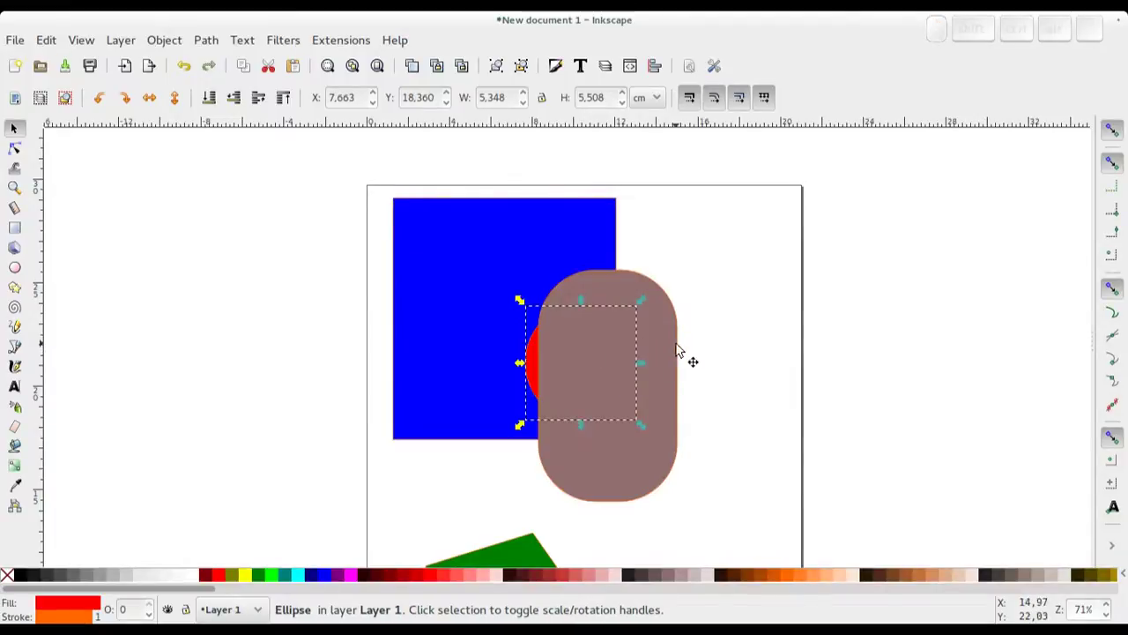
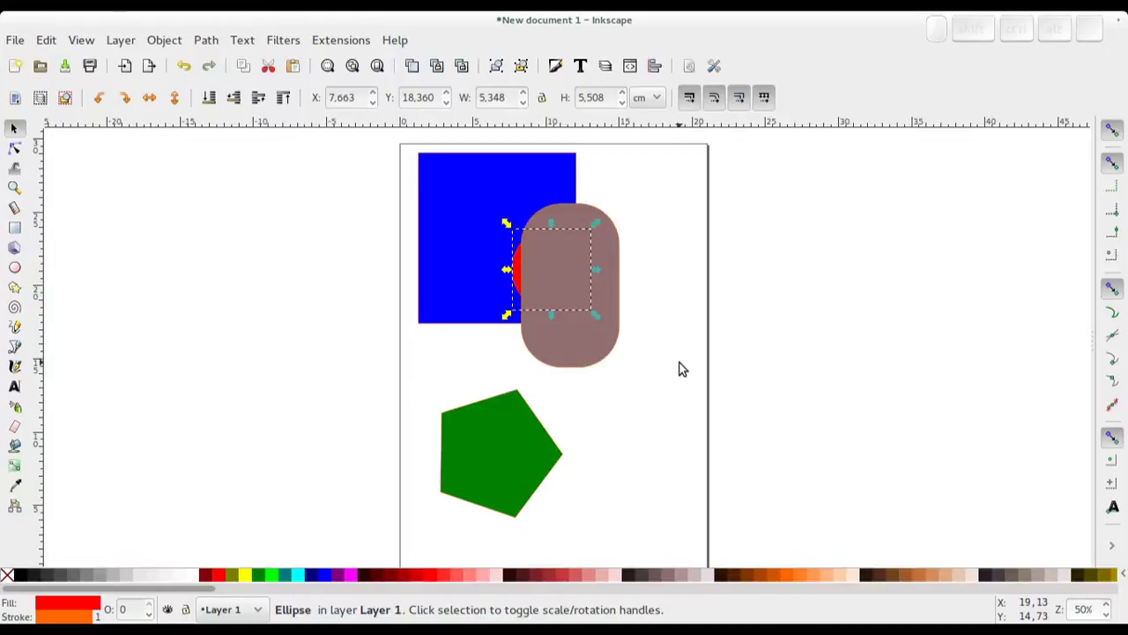
{"action": "key", "text": "ctrl+a"}
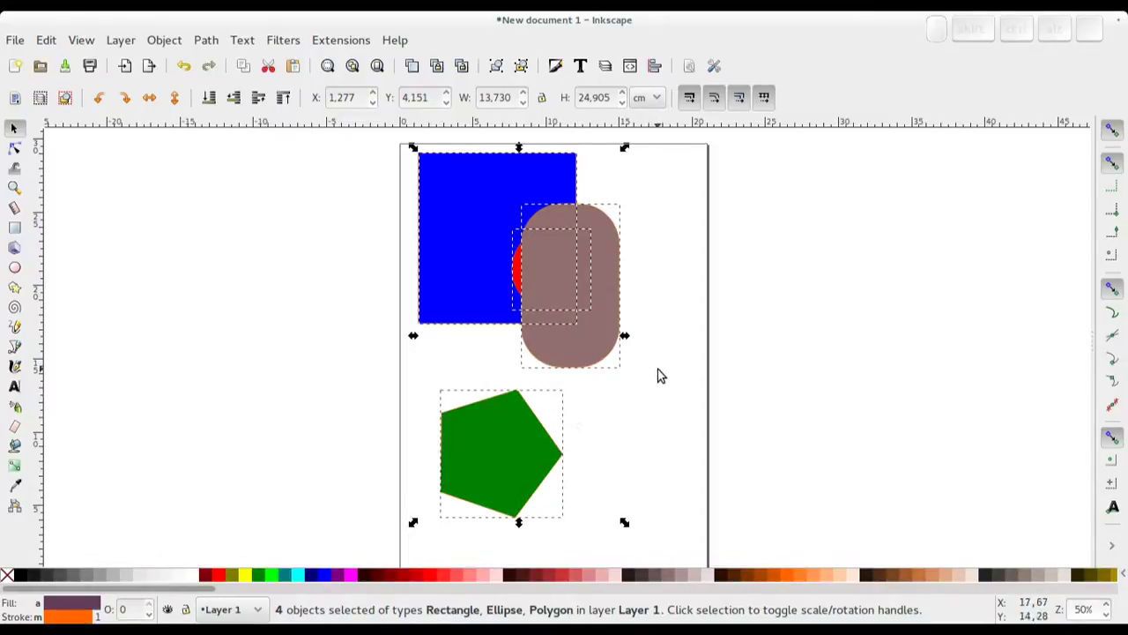
{"action": "left_click", "coordinate": [528, 451]}
{"action": "left_click", "coordinate": [659, 444]}
{"action": "middle_click", "coordinate": [498, 453]}
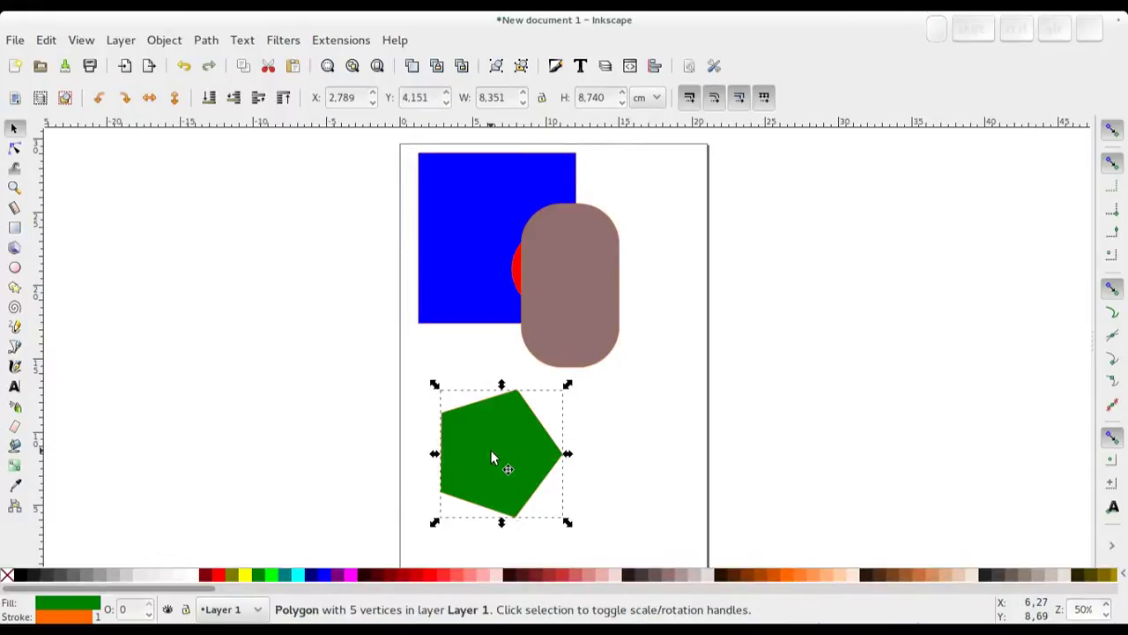